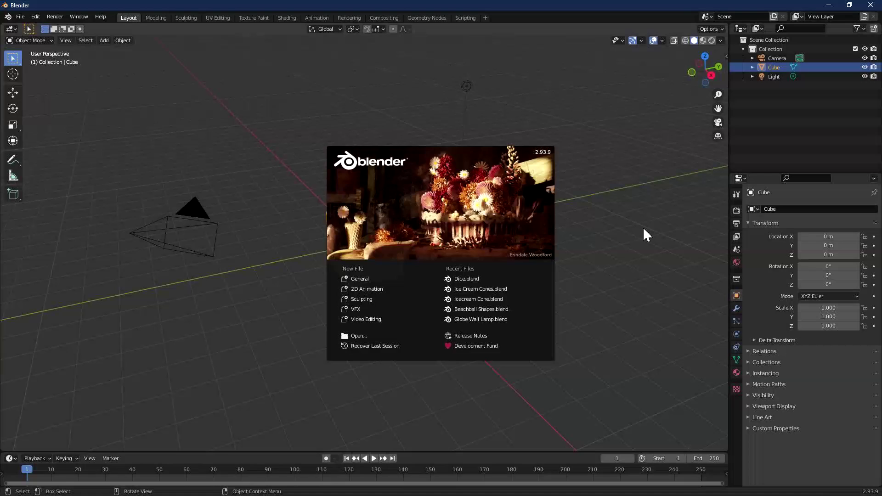
Dismiss the splash, delete the default cube and add a cylinder at the origin.
{"action": "left_click", "coordinate": [642, 235]}
{"action": "key", "text": "x"}
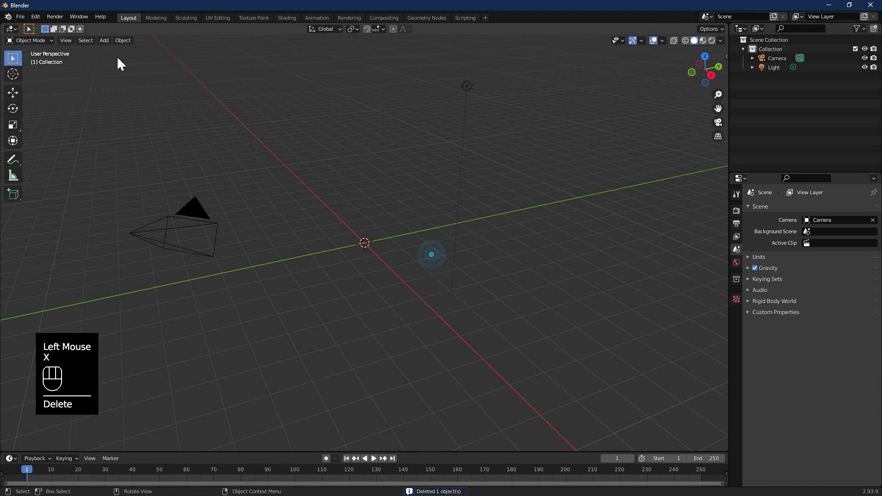
{"action": "left_click_drag", "start_coordinate": [109, 47], "coordinate": [200, 102]}
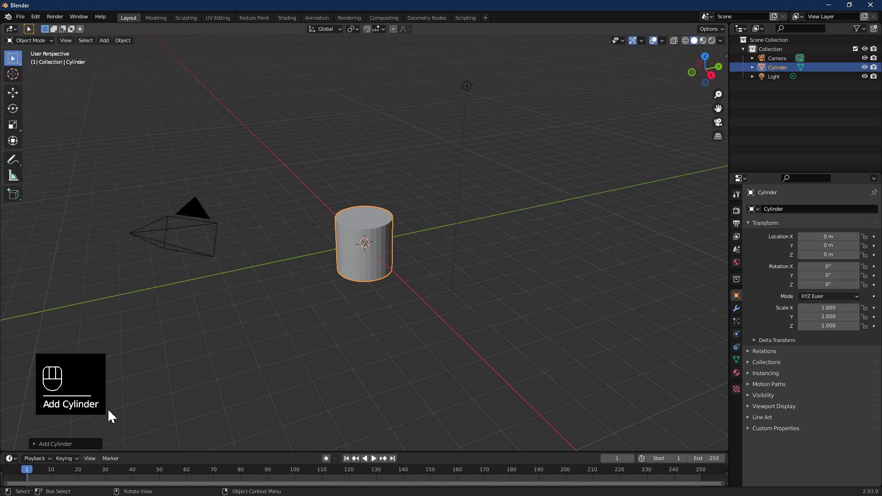
Pull the cylinder's top into a pointed cone and add a Subdivision Surface modifier.
{"action": "left_click", "coordinate": [54, 447]}
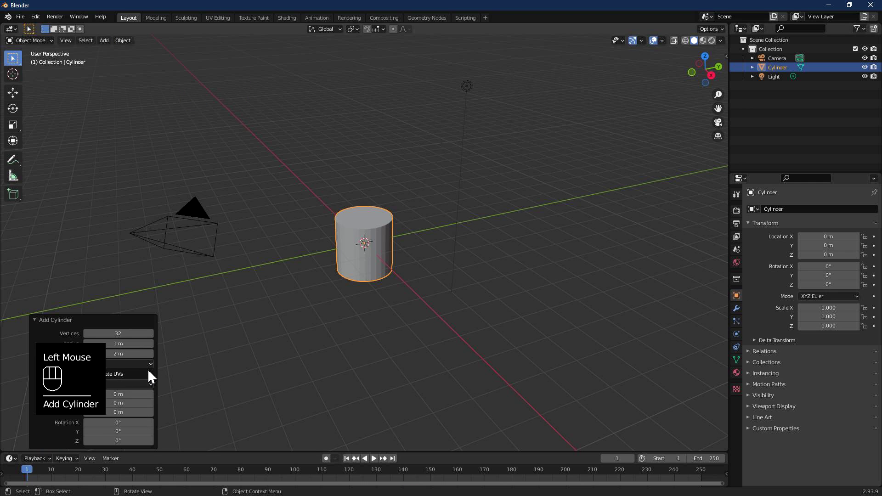
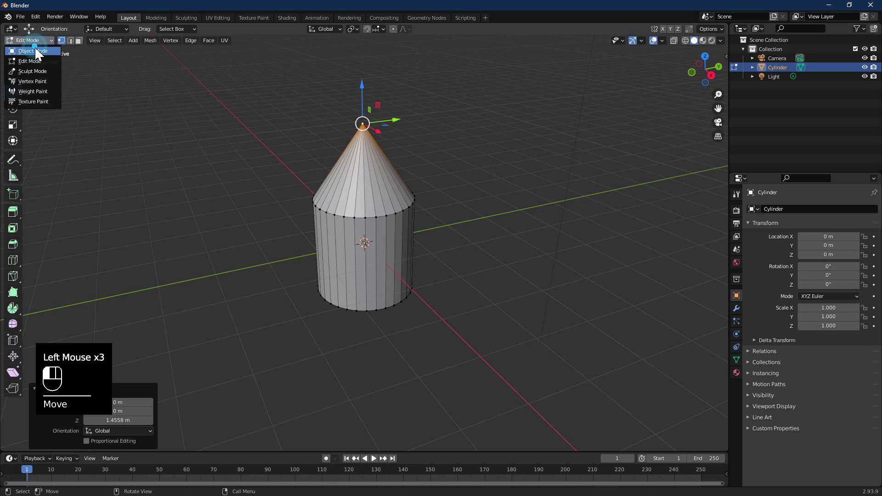
{"action": "left_click_drag", "start_coordinate": [451, 221], "coordinate": [428, 216]}
{"action": "left_click", "coordinate": [740, 313]}
{"action": "left_click_drag", "start_coordinate": [772, 212], "coordinate": [725, 381]}
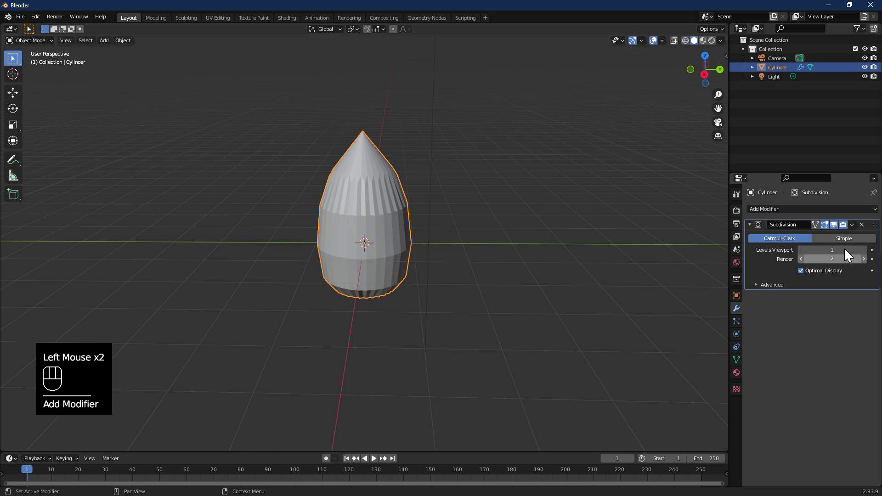
Set Subdivision levels to 3 and add a Cast modifier with Sphere shape.
{"action": "double_click", "coordinate": [867, 257]}
{"action": "left_click", "coordinate": [867, 267]}
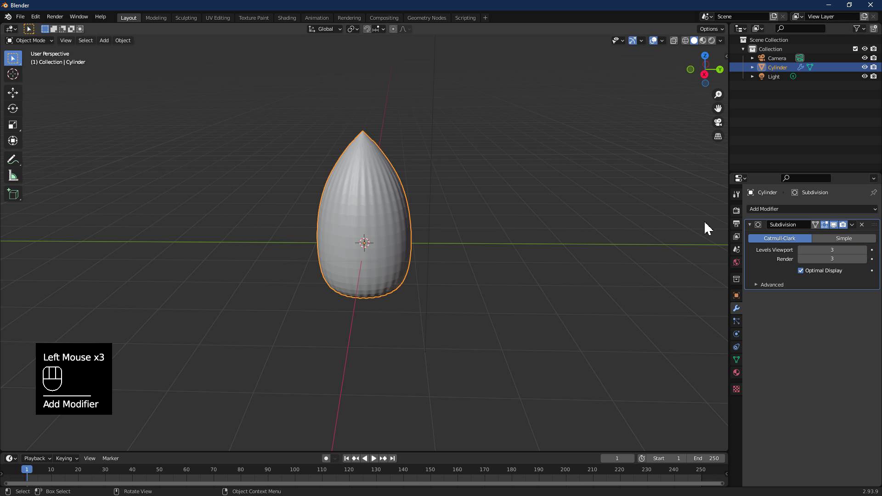
{"action": "left_click", "coordinate": [754, 232]}
{"action": "left_click_drag", "start_coordinate": [758, 216], "coordinate": [783, 249]}
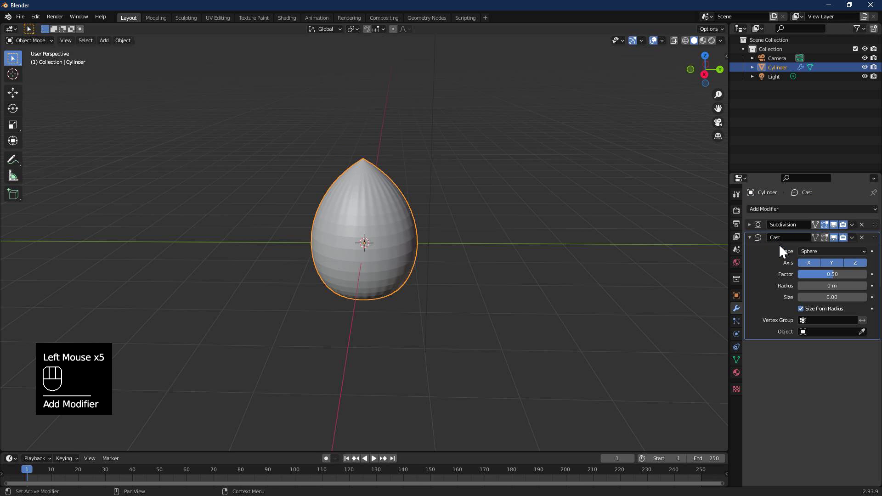
{"action": "left_click", "coordinate": [757, 240]}
Add a Decimate modifier with ratio about 0.06 for a faceted low-poly look.
{"action": "left_click_drag", "start_coordinate": [772, 216], "coordinate": [712, 276]}
{"action": "left_click_drag", "start_coordinate": [861, 277], "coordinate": [805, 280]}
{"action": "left_click_drag", "start_coordinate": [590, 260], "coordinate": [630, 272]}
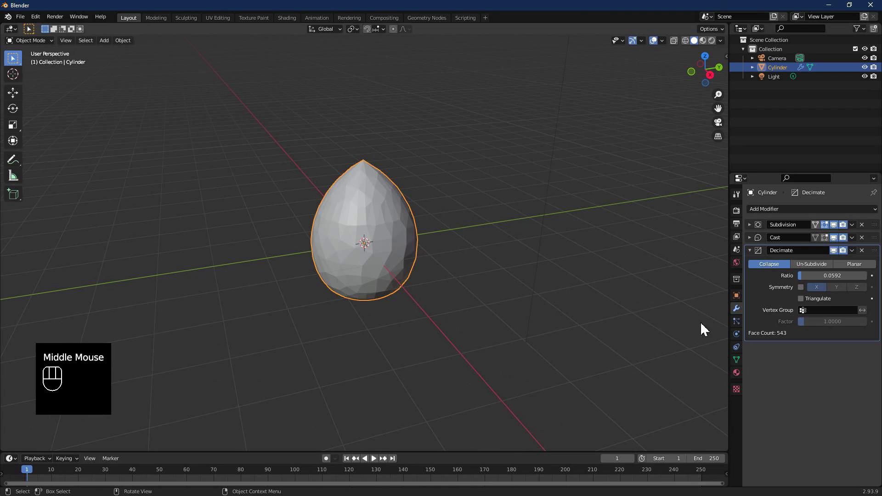
{"action": "left_click", "coordinate": [740, 381]}
Create a new material, switch to Material Preview and set Roughness to 0.
{"action": "left_click_drag", "start_coordinate": [759, 252], "coordinate": [768, 271]}
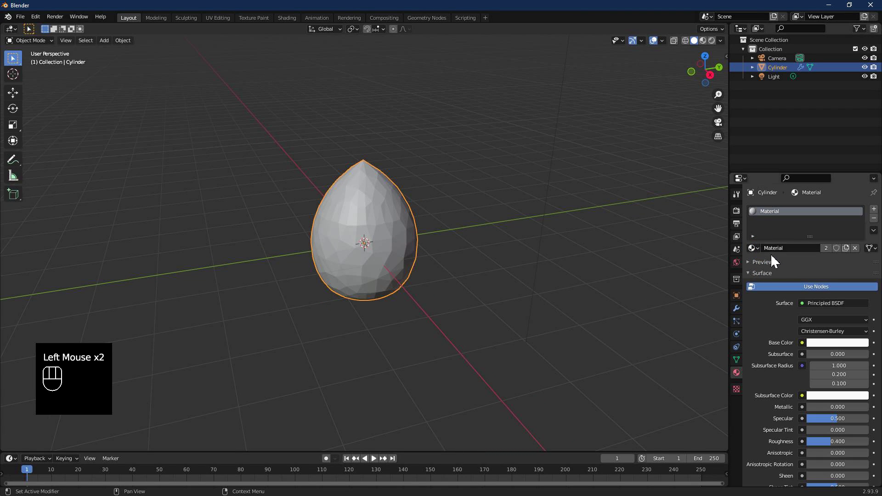
{"action": "left_click", "coordinate": [704, 44]}
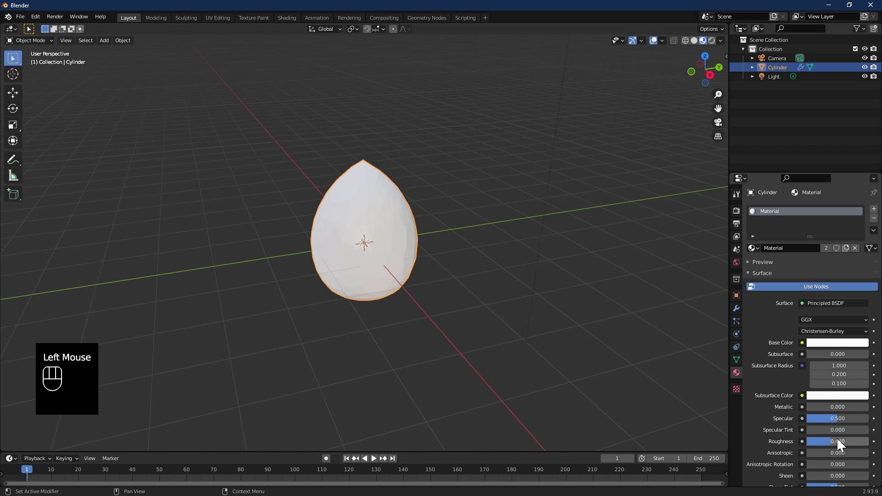
{"action": "left_click", "coordinate": [842, 445]}
{"action": "scroll", "scroll_direction": "down", "scroll_amount": 3}
{"action": "left_click_drag", "start_coordinate": [815, 339], "coordinate": [874, 336]}
{"action": "scroll", "scroll_direction": "up", "scroll_amount": 3}
Set Transmission to 1 and enable Screen Space Reflections with Refraction in the Eevee settings.
{"action": "left_click", "coordinate": [742, 218]}
{"action": "left_click", "coordinate": [757, 280]}
{"action": "left_click", "coordinate": [759, 279]}
{"action": "left_click", "coordinate": [754, 278]}
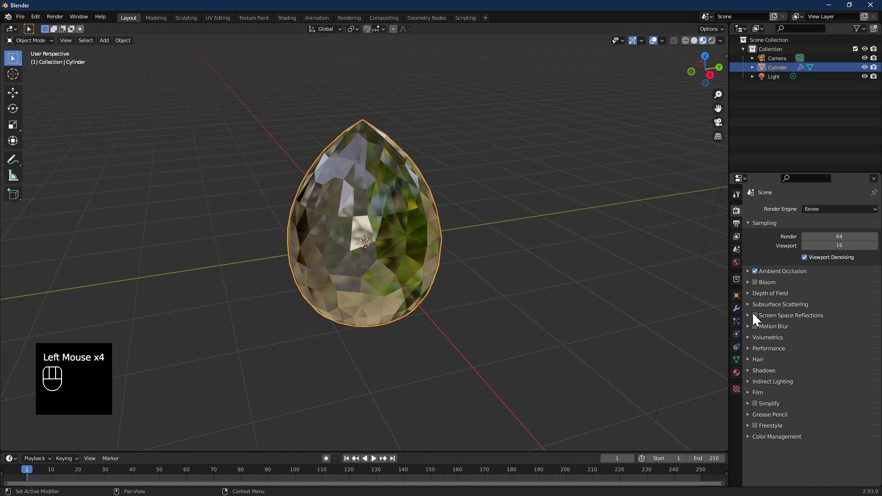
{"action": "left_click", "coordinate": [757, 318]}
{"action": "left_click", "coordinate": [753, 322]}
{"action": "left_click", "coordinate": [803, 333]}
{"action": "left_click", "coordinate": [806, 335]}
Enable Screen Space Refraction on the material so it previews as refractive glass.
{"action": "left_click", "coordinate": [743, 378]}
{"action": "scroll", "scroll_direction": "down", "scroll_amount": 3}
{"action": "left_click", "coordinate": [810, 427]}
{"action": "scroll", "scroll_direction": "up", "scroll_amount": 3}
{"action": "left_click_drag", "start_coordinate": [506, 327], "coordinate": [511, 329]}
{"action": "scroll", "scroll_direction": "up", "scroll_amount": 3}
{"action": "scroll", "scroll_direction": "down", "scroll_amount": 3}
{"action": "key", "text": "KP_1"}
From front view, duplicate the crystal and place the copy to the right along X.
{"action": "left_click", "coordinate": [376, 219]}
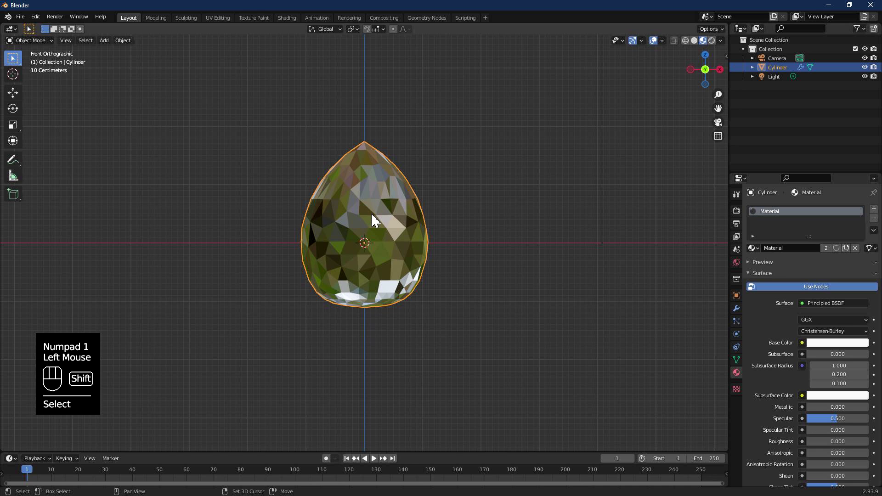
{"action": "key", "text": "shift+d"}
{"action": "key", "text": "x"}
{"action": "left_click", "coordinate": [556, 230]}
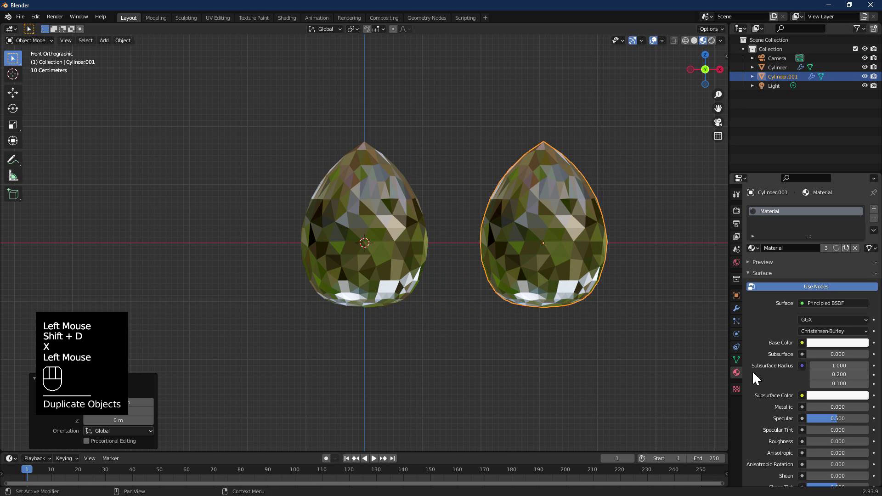
Turn off the Cast X and Y axes on the right copy to make it a taller oval.
{"action": "left_click", "coordinate": [744, 317]}
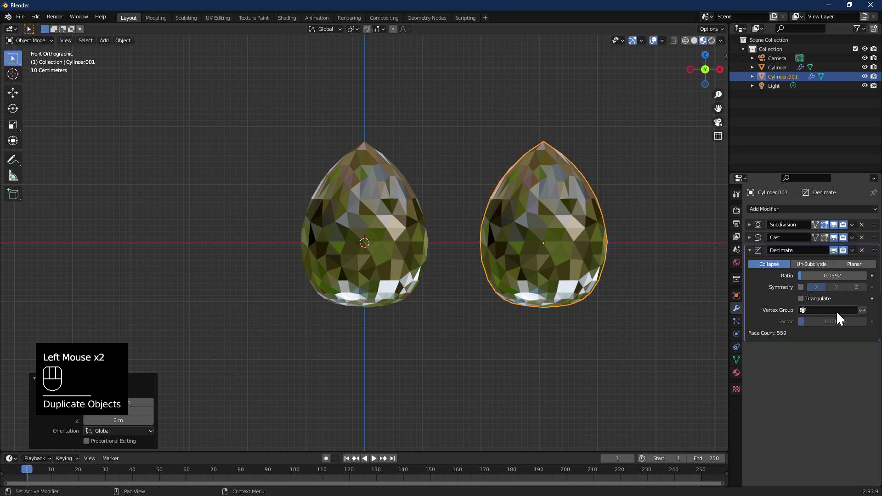
{"action": "left_click", "coordinate": [754, 246]}
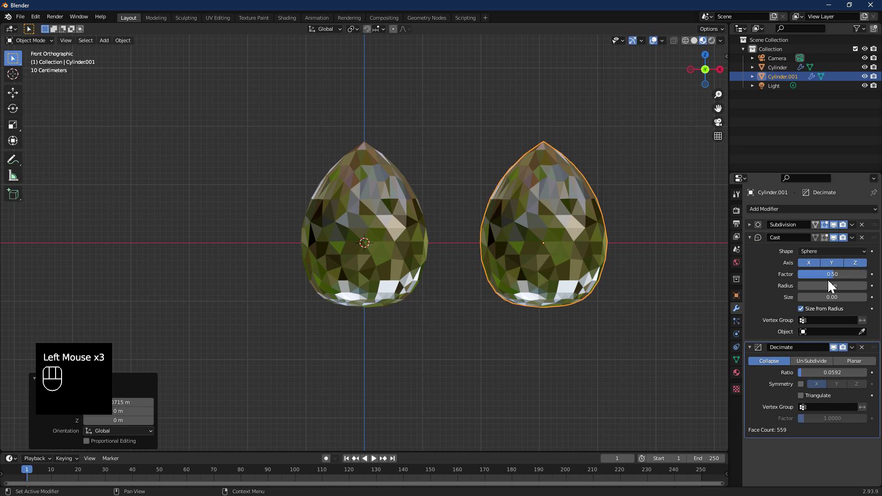
{"action": "left_click", "coordinate": [834, 269]}
{"action": "scroll", "scroll_direction": "down", "scroll_amount": 3}
{"action": "left_click", "coordinate": [493, 266]}
{"action": "left_click_drag", "start_coordinate": [506, 255], "coordinate": [499, 278]}
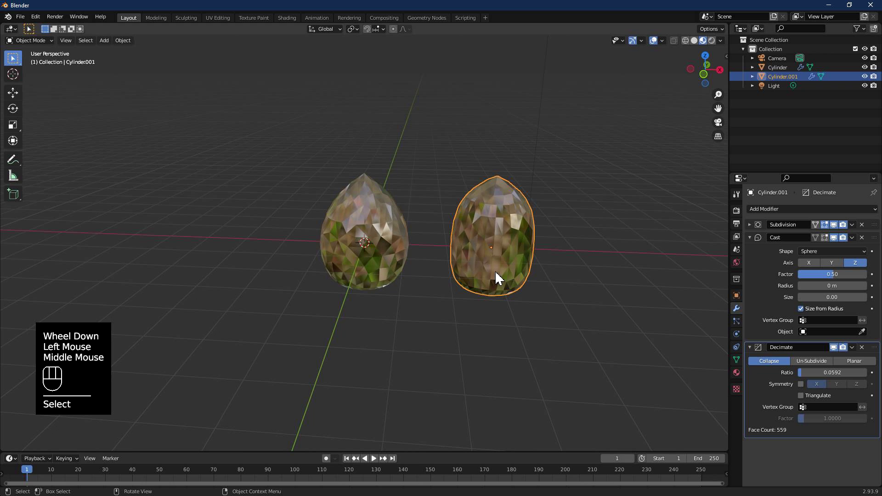
Duplicate the original crystal again and place the copy to the left along X.
{"action": "left_click", "coordinate": [373, 250]}
{"action": "key", "text": "shift+d"}
{"action": "key", "text": "x"}
{"action": "left_click", "coordinate": [242, 232]}
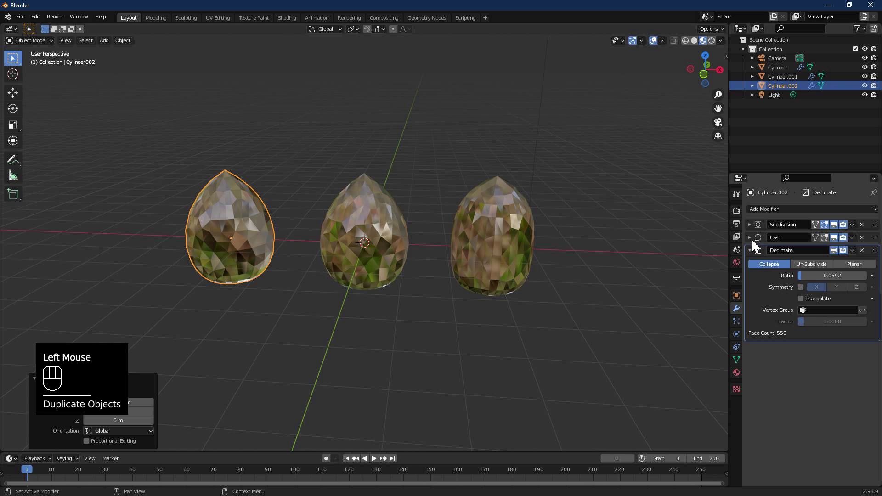
Limit the left copy's Cast to the Z axis and raise Factor to about 1.6, stretching it into a spike.
{"action": "left_click", "coordinate": [757, 244]}
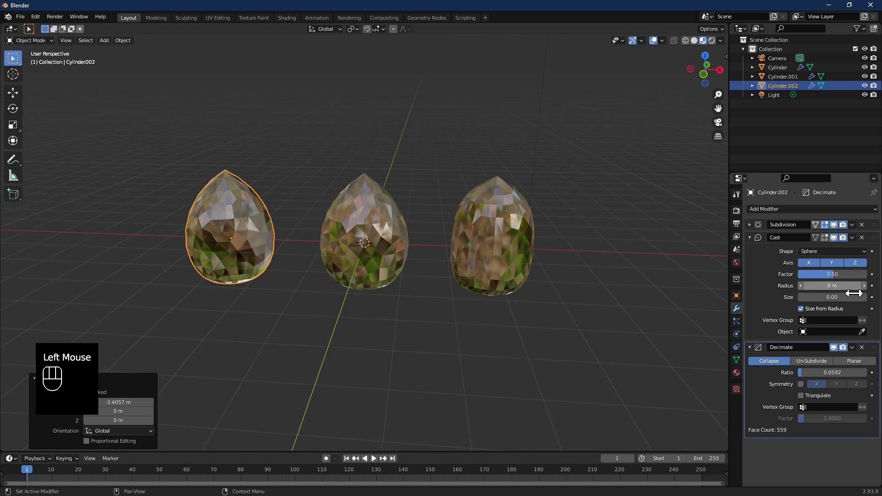
{"action": "left_click", "coordinate": [852, 269]}
{"action": "left_click", "coordinate": [813, 267]}
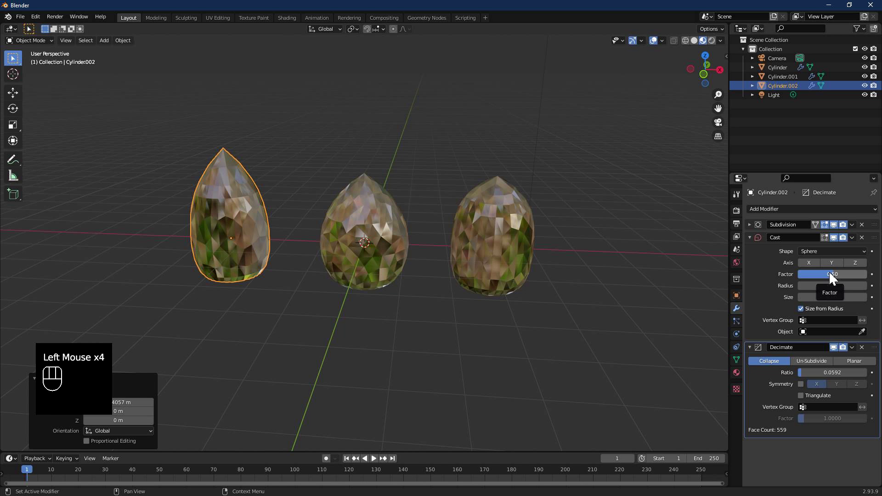
{"action": "left_click_drag", "start_coordinate": [281, 256], "coordinate": [840, 280]}
{"action": "left_click_drag", "start_coordinate": [839, 280], "coordinate": [837, 279]}
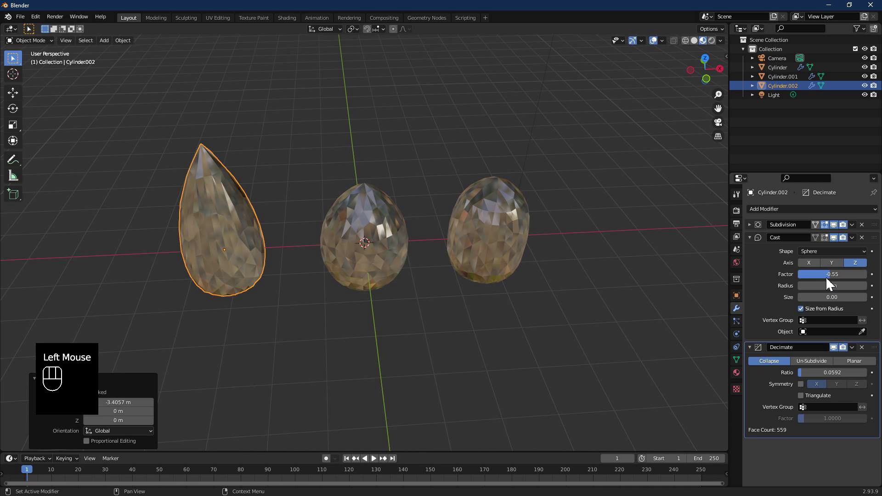
{"action": "left_click_drag", "start_coordinate": [835, 279], "coordinate": [832, 280]}
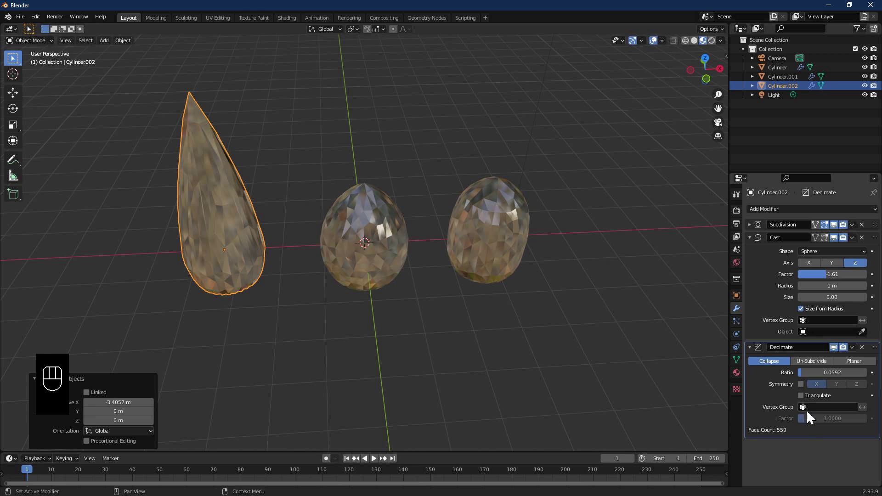
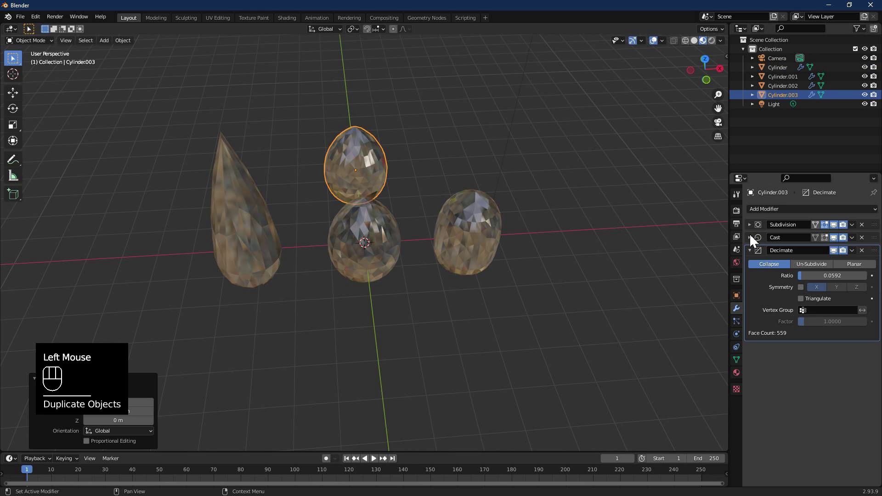
Set the upper crystal's Cast shape to Cuboid with Factor 0.82 for a spiky cluster.
{"action": "left_click", "coordinate": [754, 239]}
{"action": "left_click_drag", "start_coordinate": [831, 256], "coordinate": [826, 286]}
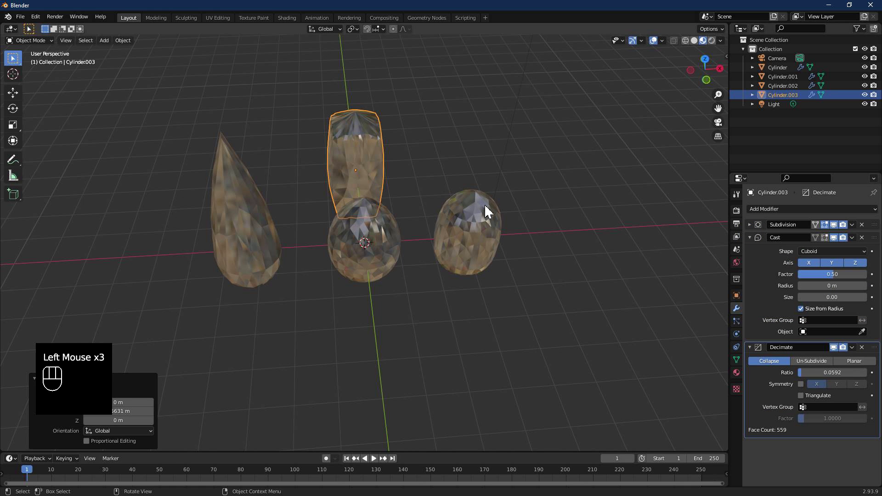
{"action": "scroll", "scroll_direction": "up", "scroll_amount": 3}
{"action": "left_click_drag", "start_coordinate": [444, 175], "coordinate": [460, 173]}
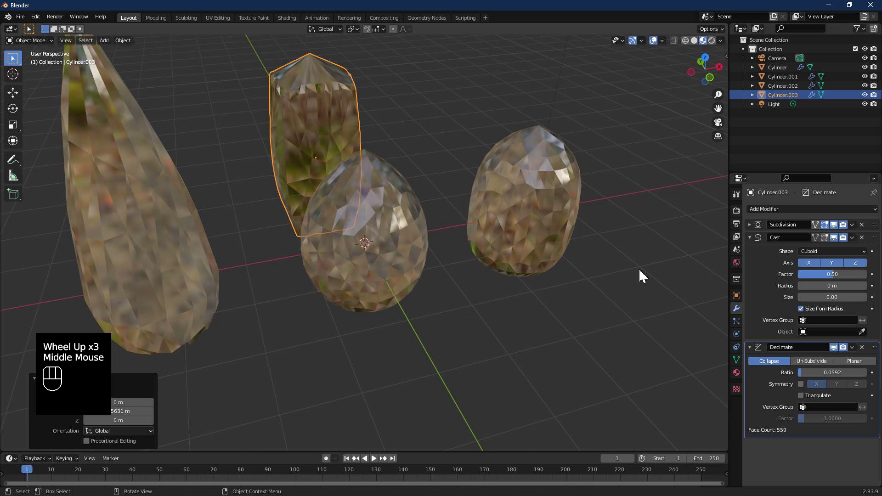
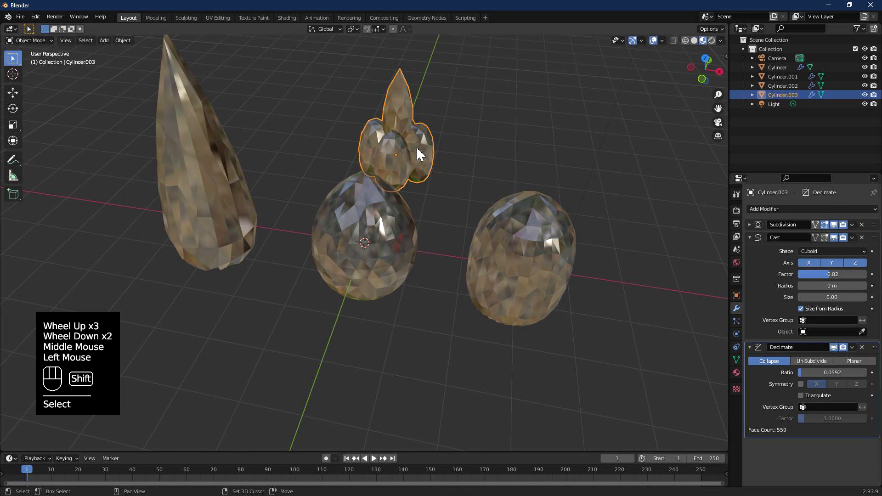
Duplicate the spiky cluster and place the copy above the right-hand crystal.
{"action": "key", "text": "shift+d"}
{"action": "key", "text": "x"}
{"action": "left_click", "coordinate": [554, 159]}
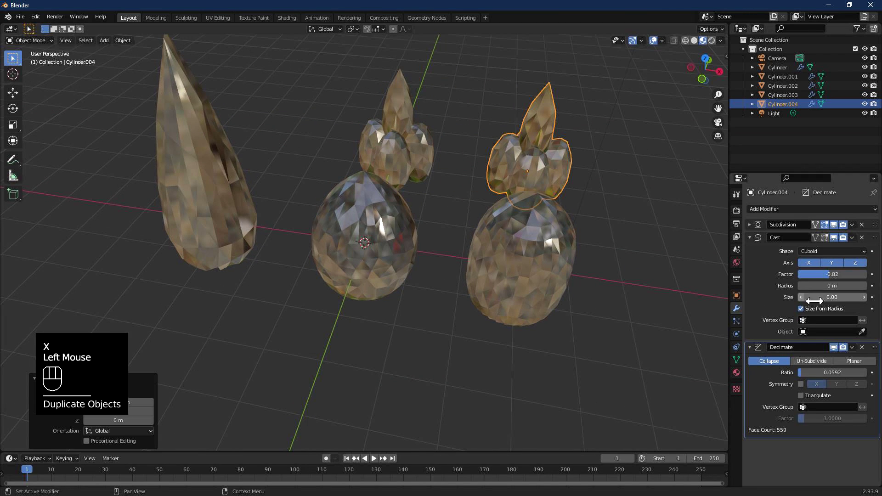
Tweak the Cast axes, then duplicate a spiky cluster and place it beside the left spike.
{"action": "left_click", "coordinate": [821, 268]}
{"action": "left_click", "coordinate": [834, 268]}
{"action": "left_click_drag", "start_coordinate": [545, 223], "coordinate": [538, 205]}
{"action": "left_click", "coordinate": [513, 168]}
{"action": "key", "text": "shift+d"}
{"action": "key", "text": "x"}
{"action": "left_click", "coordinate": [260, 110]}
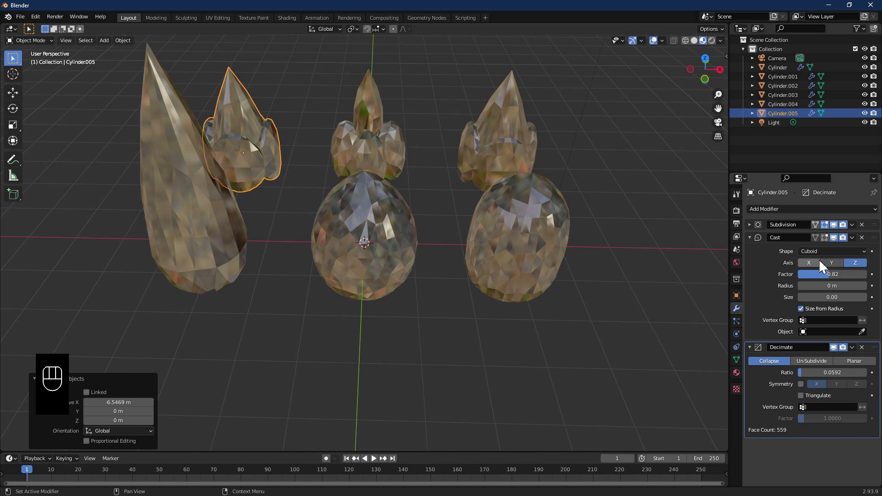
Change the new copy's Cast axes, shape and strength into a boxy faceted block.
{"action": "left_click", "coordinate": [820, 268]}
{"action": "left_click", "coordinate": [865, 268]}
{"action": "left_click_drag", "start_coordinate": [839, 282], "coordinate": [843, 280]}
{"action": "left_click", "coordinate": [857, 268]}
{"action": "left_click_drag", "start_coordinate": [847, 281], "coordinate": [834, 282]}
Duplicate a round crystal and start moving the copy along X toward the right end.
{"action": "left_click_drag", "start_coordinate": [809, 377], "coordinate": [731, 395]}
{"action": "scroll", "scroll_direction": "down", "scroll_amount": 3}
{"action": "left_click_drag", "start_coordinate": [279, 197], "coordinate": [336, 203]}
{"action": "scroll", "scroll_direction": "down", "scroll_amount": 3}
{"action": "left_click_drag", "start_coordinate": [426, 212], "coordinate": [405, 225]}
{"action": "left_click", "coordinate": [388, 247]}
{"action": "key", "text": "shift+d"}
{"action": "key", "text": "x"}
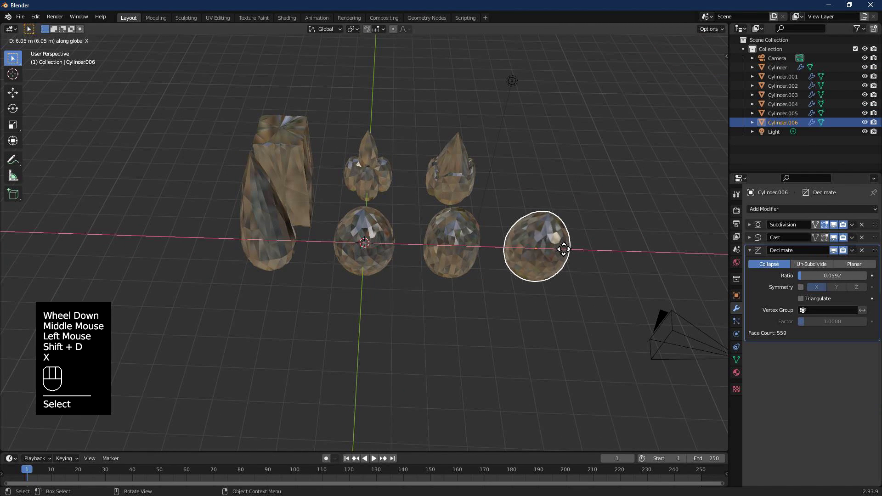
Place the copy at the row's right end and set its Cast shape to Cylinder.
{"action": "left_click", "coordinate": [569, 253]}
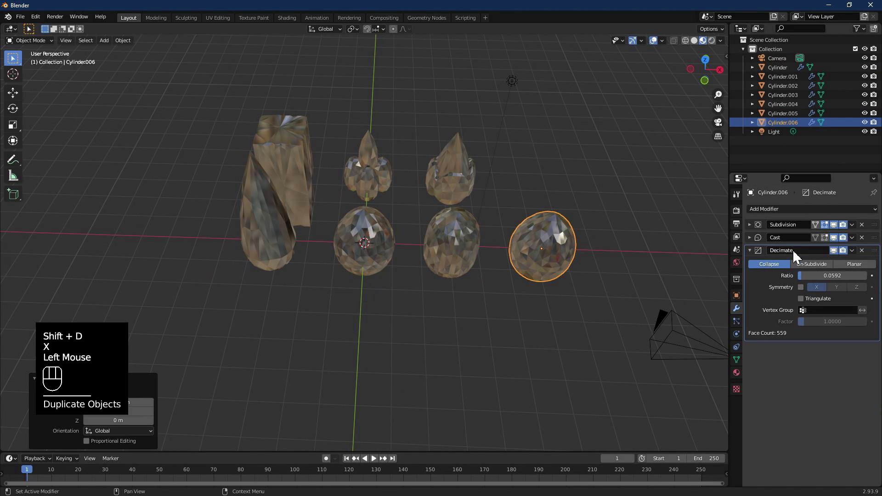
{"action": "left_click_drag", "start_coordinate": [797, 242], "coordinate": [792, 340]}
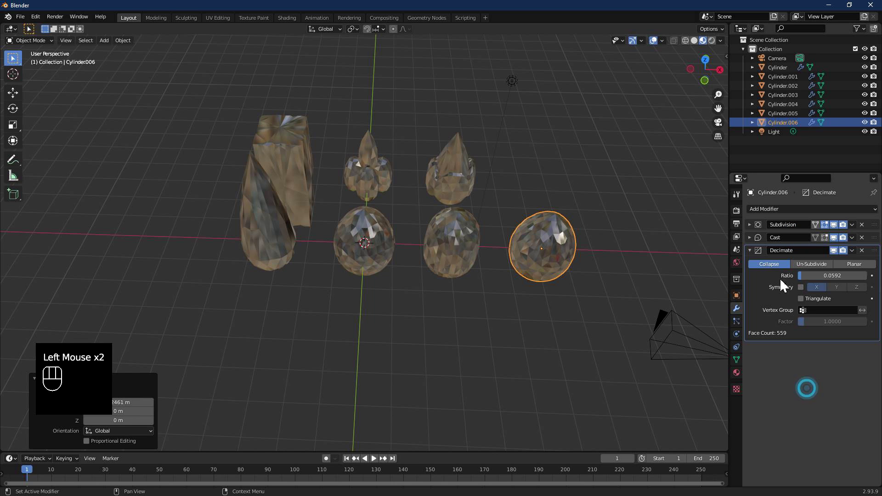
{"action": "left_click", "coordinate": [756, 242]}
{"action": "left_click", "coordinate": [842, 250]}
{"action": "left_click_drag", "start_coordinate": [841, 256], "coordinate": [826, 275]}
Enable the Cast X, Y and Z axes and set Factor to 0.50 for a rounded barrel form.
{"action": "left_click_drag", "start_coordinate": [657, 279], "coordinate": [593, 245]}
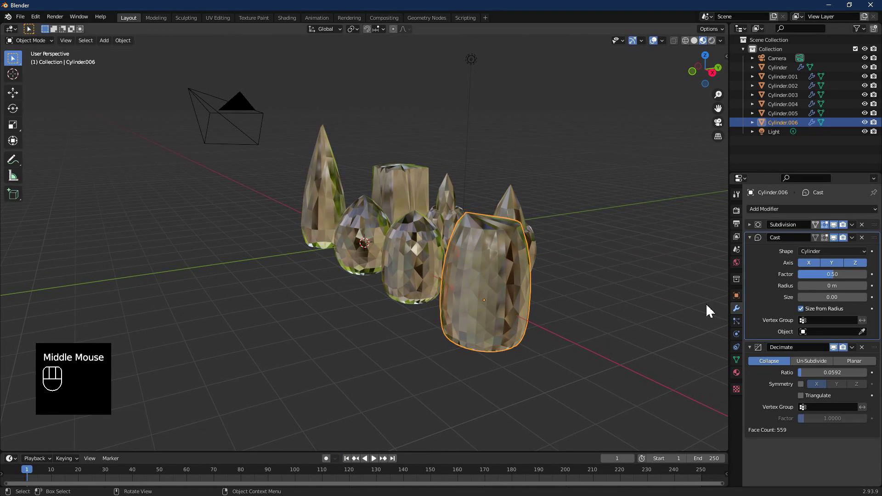
{"action": "left_click", "coordinate": [858, 267]}
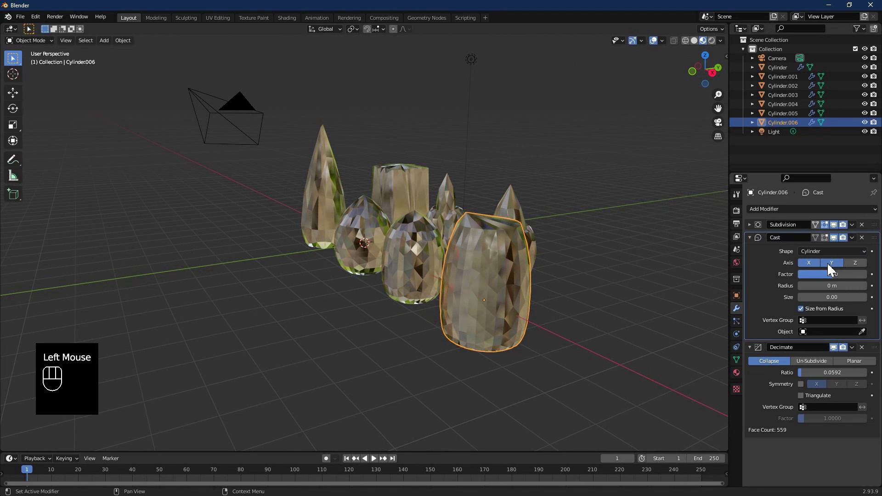
{"action": "double_click", "coordinate": [833, 269]}
{"action": "left_click", "coordinate": [845, 267]}
{"action": "left_click", "coordinate": [847, 270]}
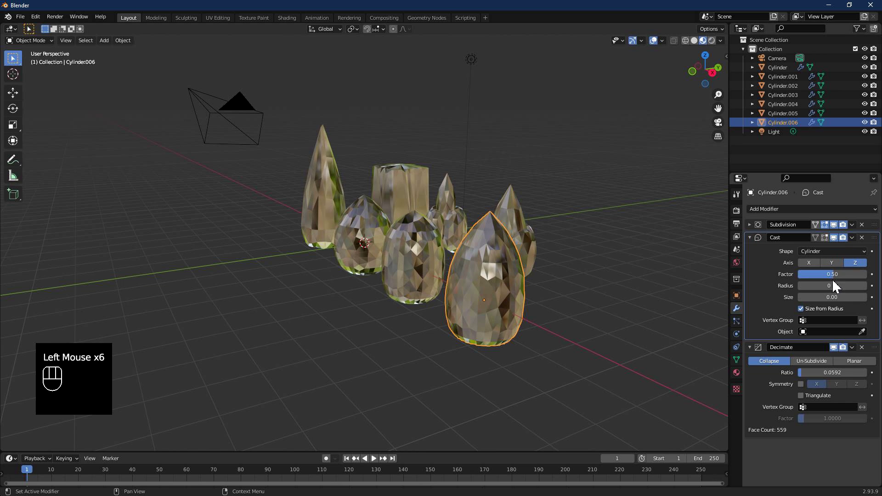
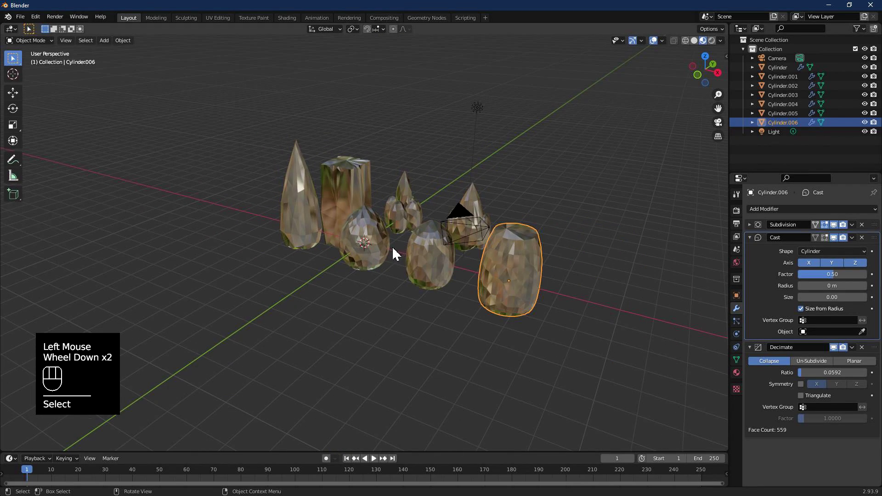
Duplicate a crystal and move the copy up toward the back of the group.
{"action": "left_click", "coordinate": [371, 249]}
{"action": "key", "text": "shift+d"}
{"action": "key", "text": "x"}
{"action": "left_click", "coordinate": [517, 252]}
{"action": "left_click", "coordinate": [20, 103]}
{"action": "left_click_drag", "start_coordinate": [514, 272], "coordinate": [567, 238]}
{"action": "left_click_drag", "start_coordinate": [547, 272], "coordinate": [575, 287]}
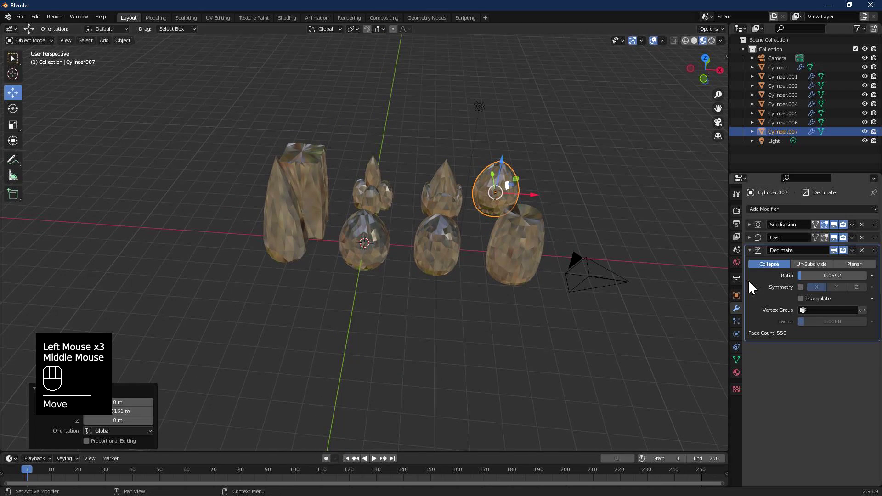
Add a Simple Deform modifier set to Taper on Z with a negative factor for a pointed drop.
{"action": "left_click", "coordinate": [752, 256]}
{"action": "left_click_drag", "start_coordinate": [790, 214], "coordinate": [793, 330]}
{"action": "scroll", "scroll_direction": "up", "scroll_amount": 3}
{"action": "left_click_drag", "start_coordinate": [558, 192], "coordinate": [581, 194]}
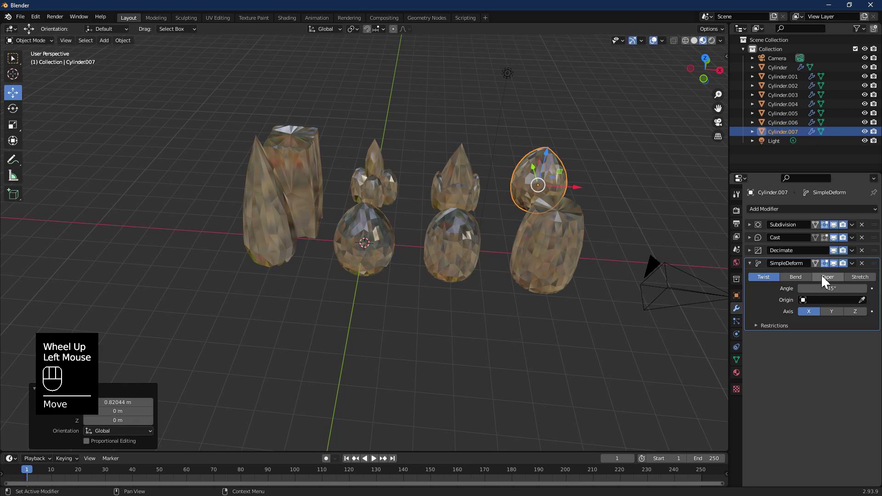
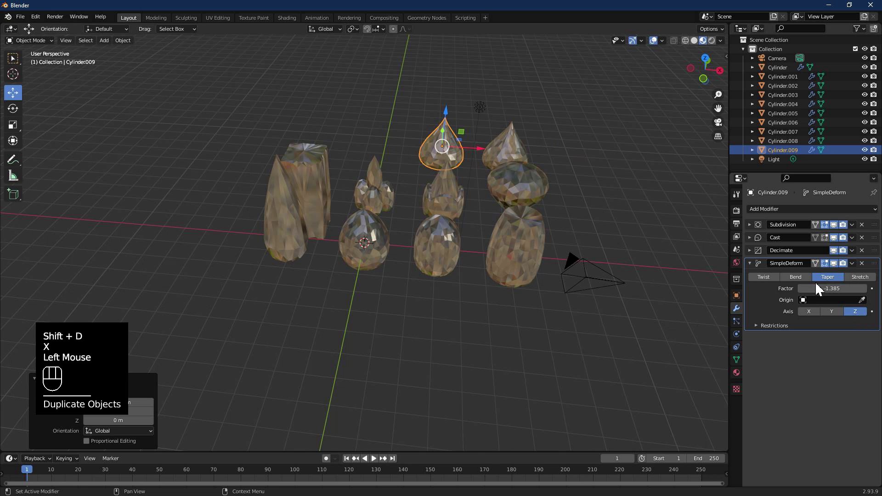
Stretch one crystal copy into a flat disc-shaped gem with Simple Deform.
{"action": "left_click", "coordinate": [869, 283]}
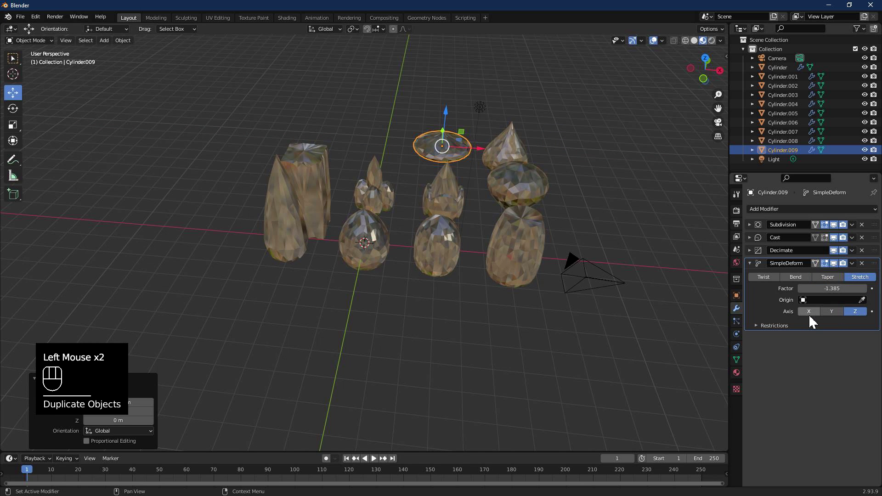
{"action": "scroll", "scroll_direction": "up", "scroll_amount": 3}
{"action": "scroll", "scroll_direction": "down", "scroll_amount": 3}
{"action": "left_click_drag", "start_coordinate": [476, 134], "coordinate": [475, 207]}
{"action": "scroll", "scroll_direction": "up", "scroll_amount": 3}
Duplicate the disc, move the copy left along X and taper it into a pointed drop.
{"action": "key", "text": "shift+d"}
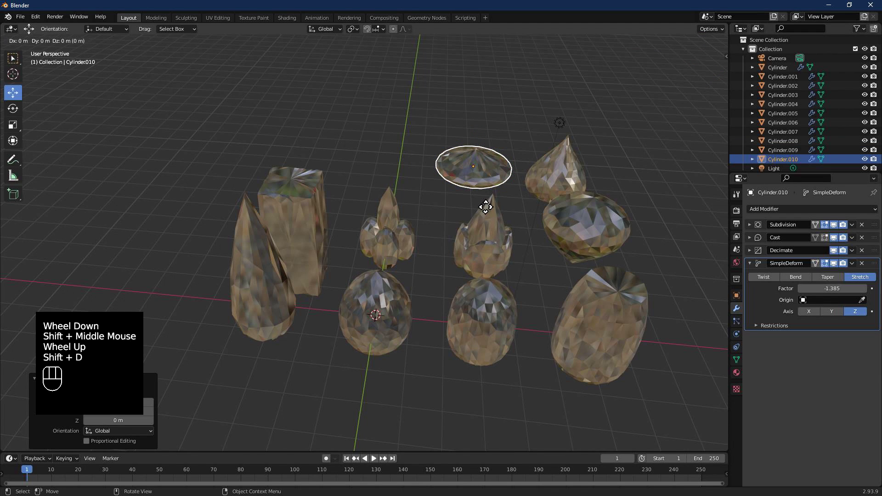
{"action": "key", "text": "x"}
{"action": "left_click", "coordinate": [401, 188]}
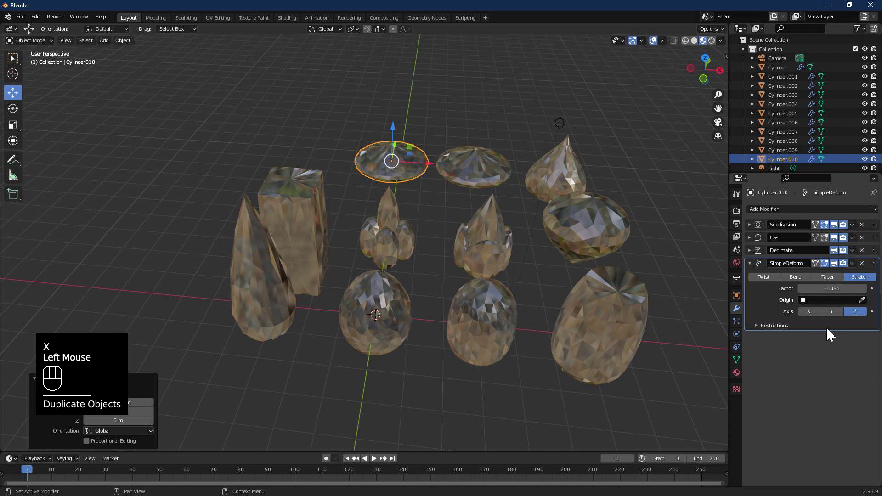
{"action": "left_click", "coordinate": [838, 281]}
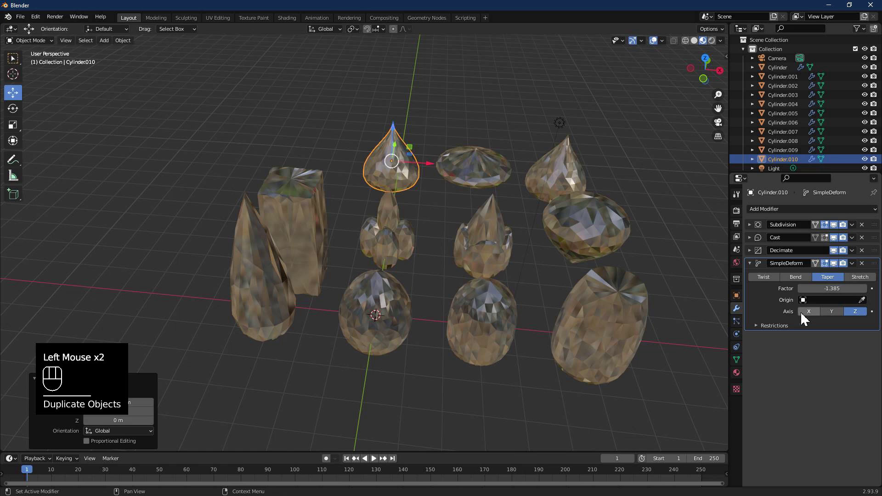
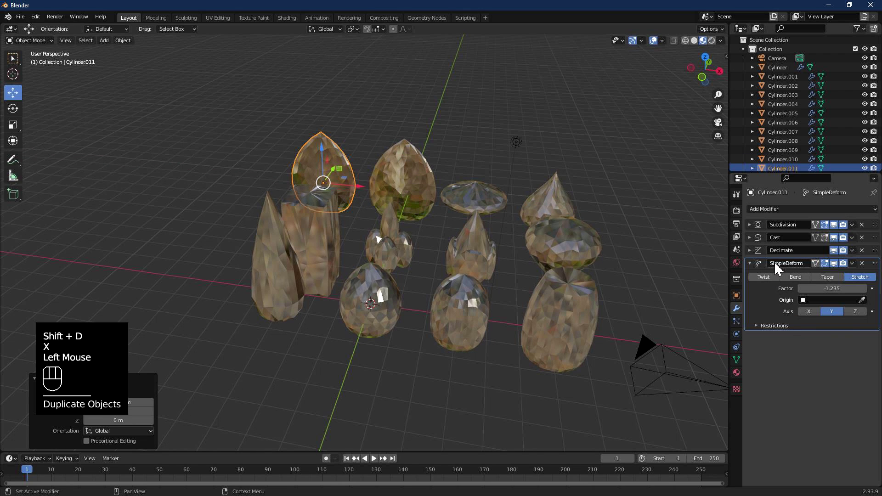
Add a Mesh > Plane object among the crystals.
{"action": "middle_click", "coordinate": [846, 319]}
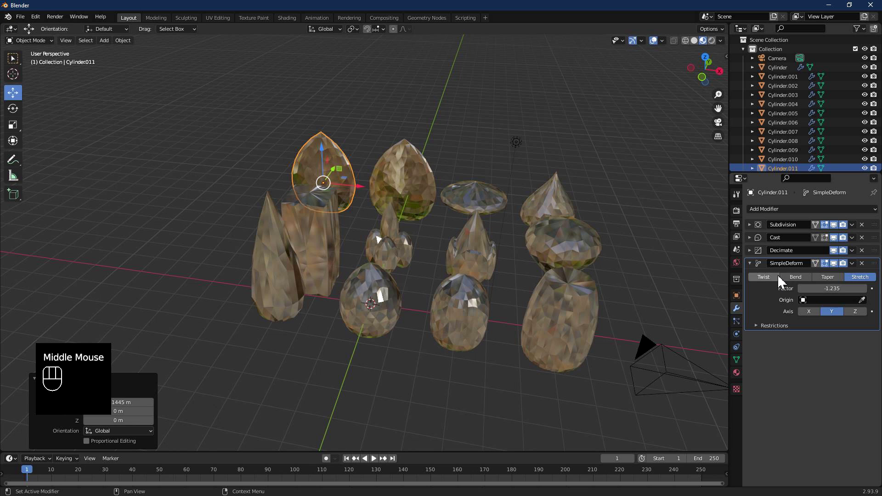
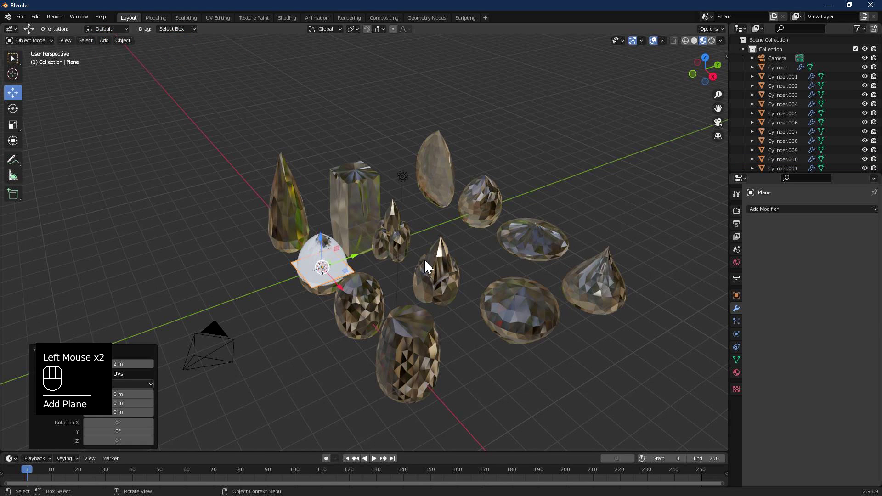
Scale the plane up in Edit Mode so it can serve as the ground.
{"action": "left_click", "coordinate": [37, 53]}
{"action": "left_click_drag", "start_coordinate": [40, 46], "coordinate": [40, 68]}
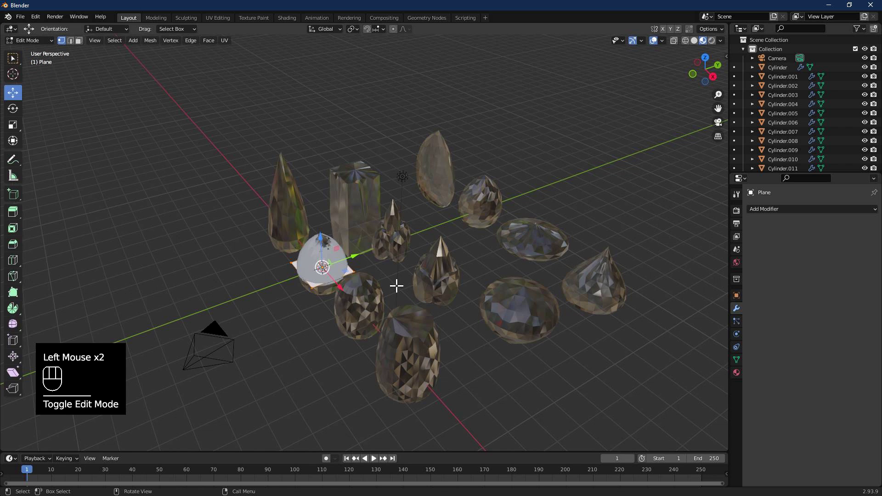
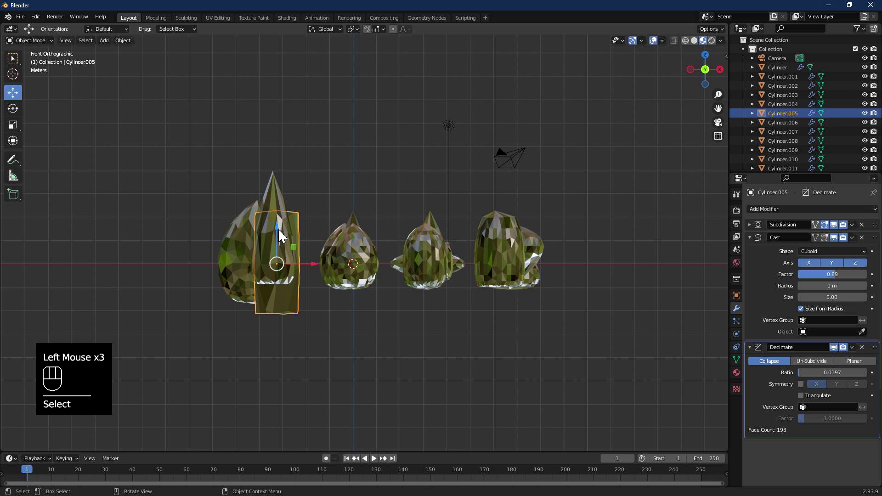
Lower two crystals toward the floor level.
{"action": "left_click", "coordinate": [185, 159]}
{"action": "left_click_drag", "start_coordinate": [404, 225], "coordinate": [408, 210]}
{"action": "left_click", "coordinate": [287, 286]}
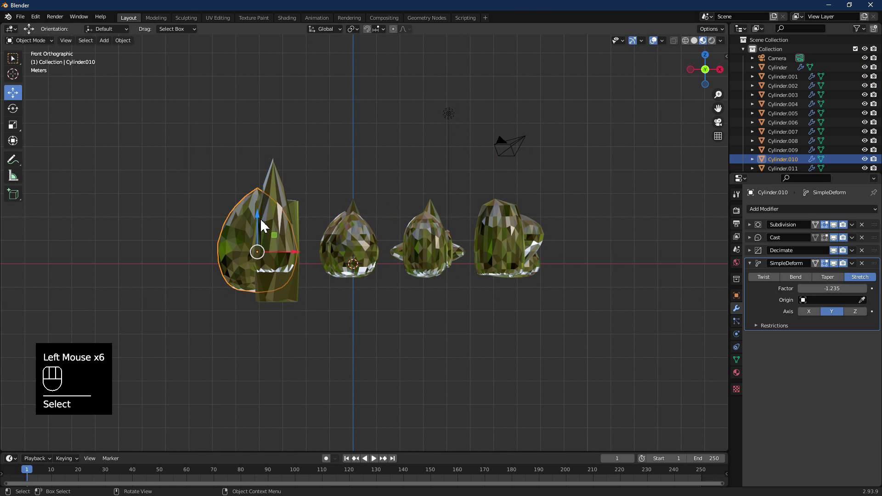
{"action": "left_click_drag", "start_coordinate": [260, 223], "coordinate": [266, 200]}
{"action": "left_click", "coordinate": [297, 293]}
Settle the floor plane just beneath the crystal row and select the tall pointed crystal.
{"action": "left_click", "coordinate": [295, 286]}
{"action": "left_click_drag", "start_coordinate": [280, 229], "coordinate": [289, 194]}
{"action": "left_click", "coordinate": [477, 289]}
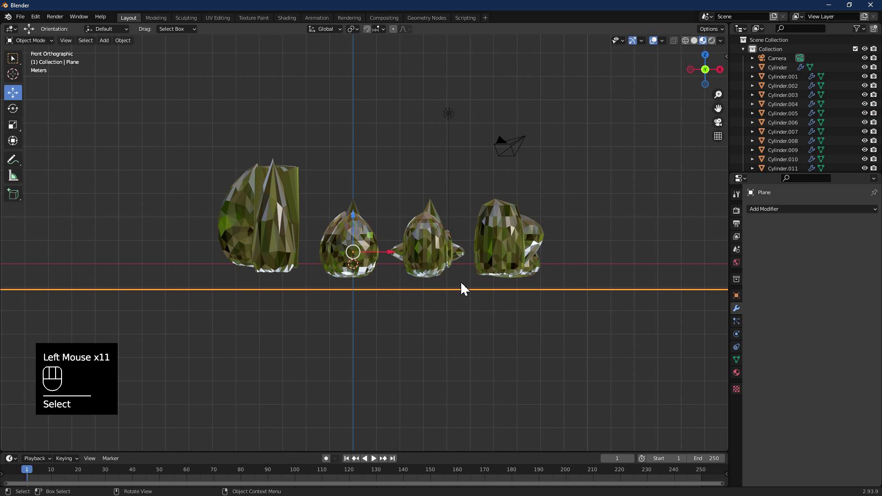
{"action": "left_click_drag", "start_coordinate": [355, 226], "coordinate": [358, 211]}
{"action": "left_click", "coordinate": [277, 223]}
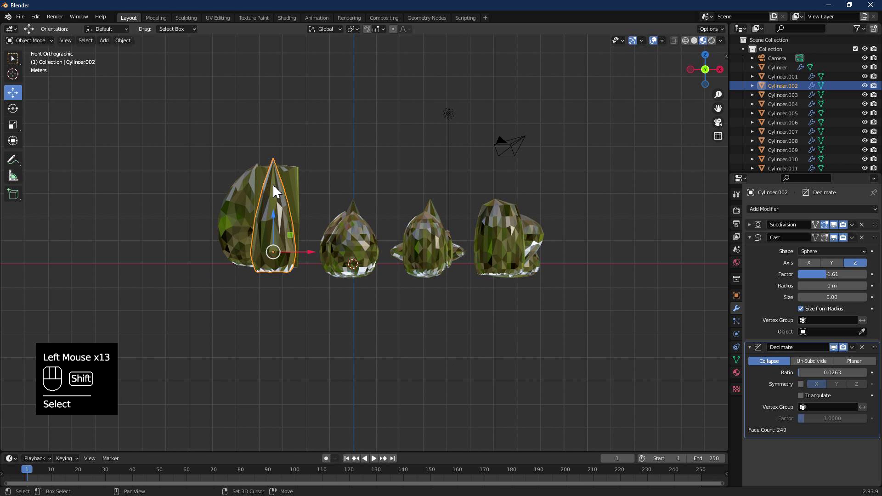
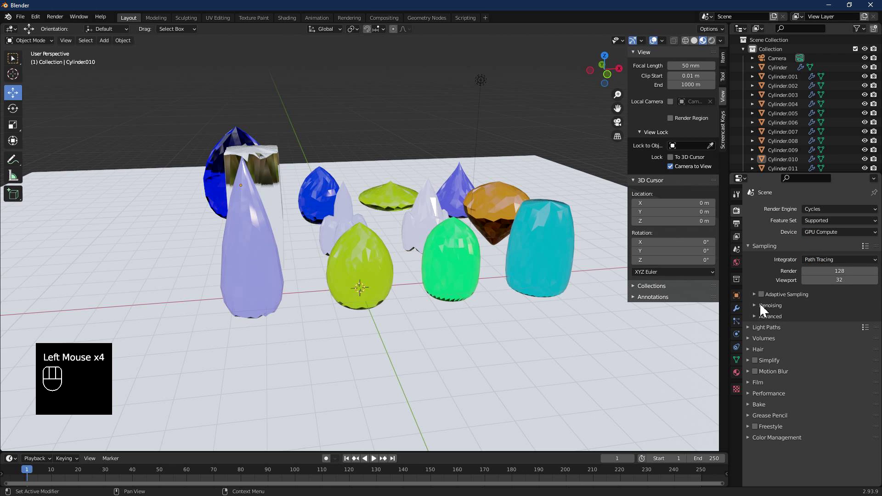
Enable Render (NLM) denoising under Sampling > Denoising.
{"action": "left_click", "coordinate": [760, 312]}
{"action": "left_click", "coordinate": [807, 327]}
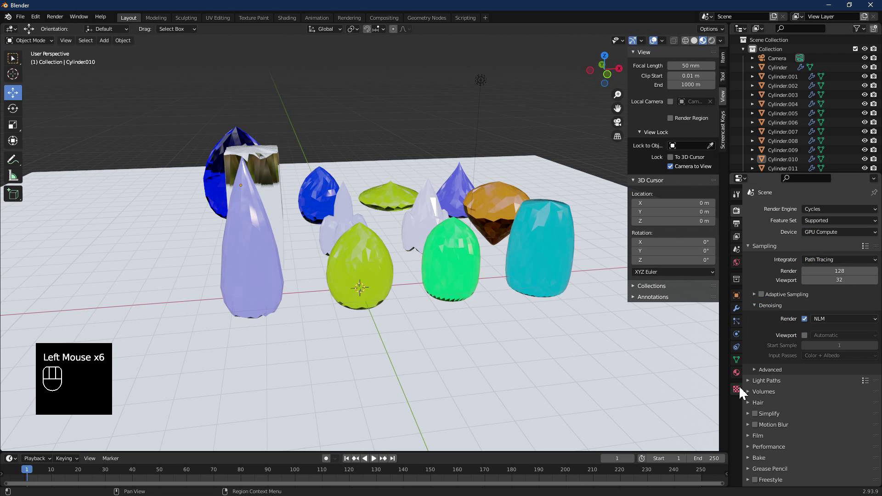
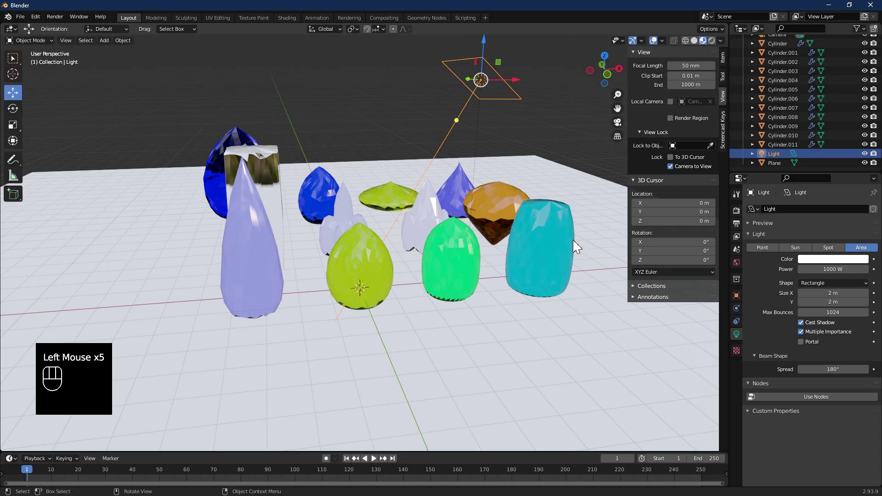
Move the area light above the crystals and look through the scene camera.
{"action": "left_click_drag", "start_coordinate": [570, 232], "coordinate": [556, 240]}
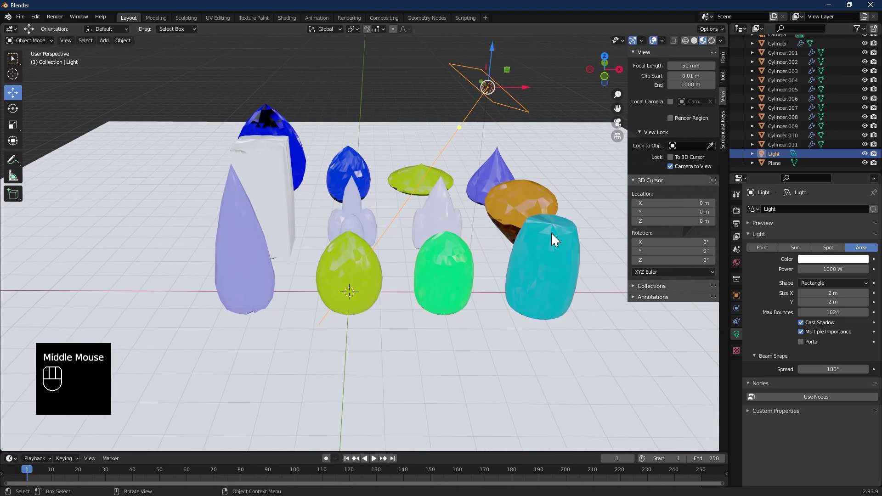
{"action": "key", "text": "KP_0"}
{"action": "scroll", "scroll_direction": "down", "scroll_amount": 3}
{"action": "left_click_drag", "start_coordinate": [428, 232], "coordinate": [464, 245]}
{"action": "left_click_drag", "start_coordinate": [427, 228], "coordinate": [386, 248]}
With Camera to View locked, frame and center the crystal group in the shot.
{"action": "scroll", "scroll_direction": "up", "scroll_amount": 3}
{"action": "left_click_drag", "start_coordinate": [382, 238], "coordinate": [394, 229]}
{"action": "left_click_drag", "start_coordinate": [393, 224], "coordinate": [364, 251]}
{"action": "left_click_drag", "start_coordinate": [420, 247], "coordinate": [406, 253]}
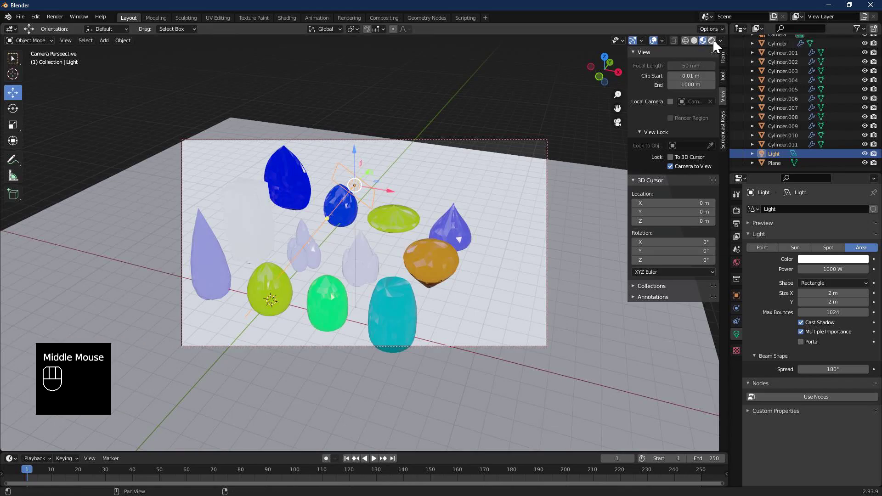
Switch the viewport to Rendered shading and duplicate the area light to a new spot.
{"action": "left_click", "coordinate": [716, 45]}
{"action": "left_click_drag", "start_coordinate": [376, 241], "coordinate": [393, 234]}
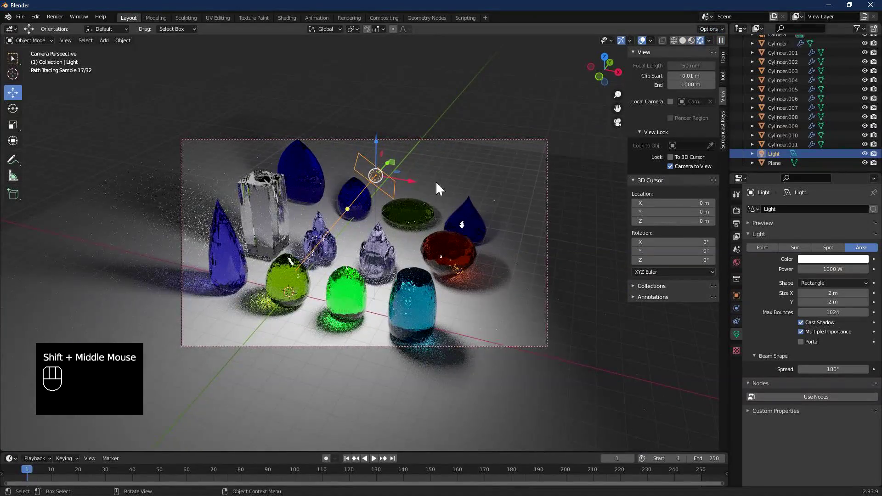
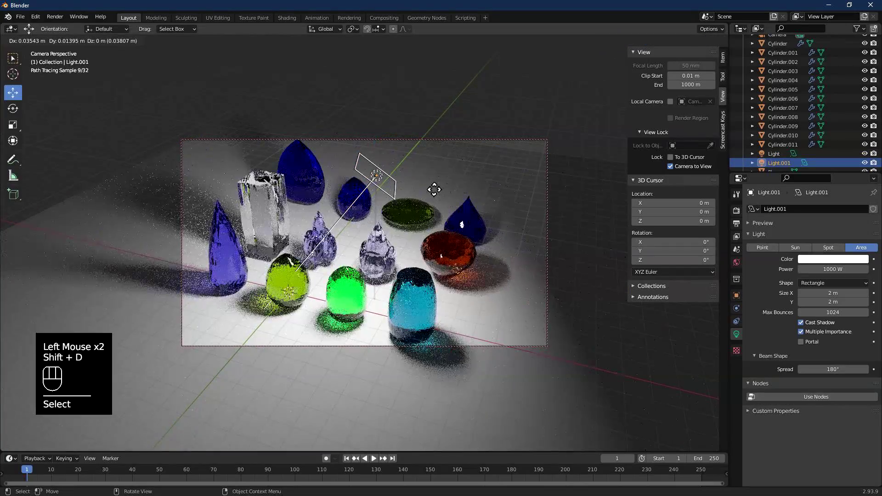
Constrain Light.001's move to the Y axis to push it further back.
{"action": "key", "text": "y"}
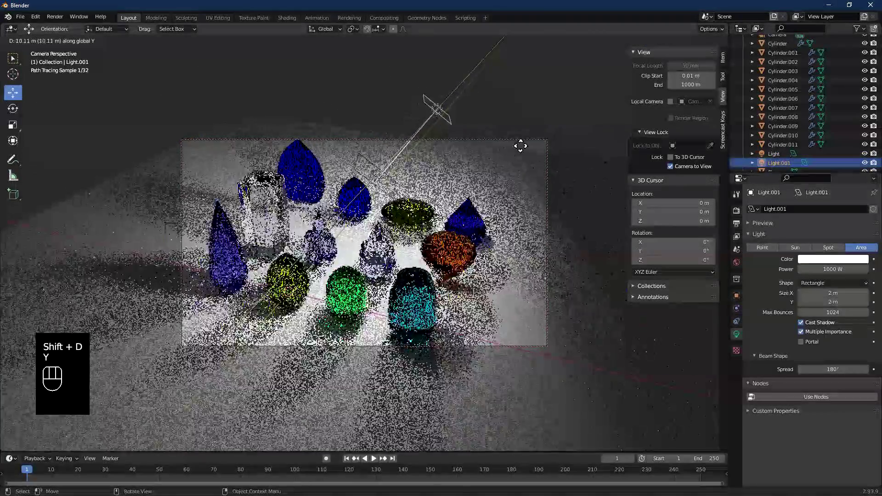
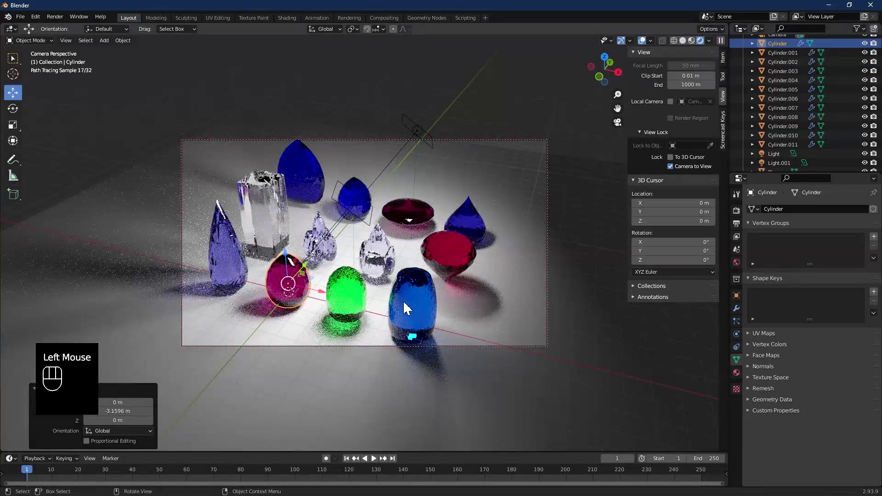
Swing the locked camera above the crystals and tilt it to look down.
{"action": "left_click_drag", "start_coordinate": [302, 275], "coordinate": [625, 287]}
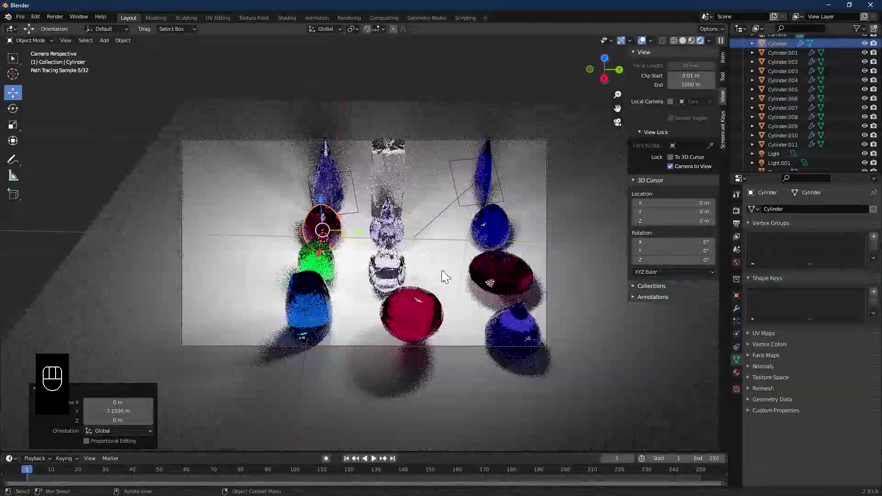
{"action": "scroll", "scroll_direction": "down", "scroll_amount": 3}
{"action": "left_click_drag", "start_coordinate": [453, 259], "coordinate": [331, 254]}
{"action": "scroll", "scroll_direction": "down", "scroll_amount": 3}
{"action": "middle_click", "coordinate": [464, 267]}
{"action": "left_click_drag", "start_coordinate": [406, 282], "coordinate": [390, 271]}
{"action": "left_click_drag", "start_coordinate": [391, 239], "coordinate": [420, 237]}
Fine-tune the top-down framing to center the crystals and start the final render.
{"action": "left_click_drag", "start_coordinate": [458, 264], "coordinate": [399, 272]}
{"action": "left_click_drag", "start_coordinate": [398, 230], "coordinate": [386, 238]}
{"action": "scroll", "scroll_direction": "up", "scroll_amount": 3}
{"action": "left_click_drag", "start_coordinate": [414, 247], "coordinate": [409, 227]}
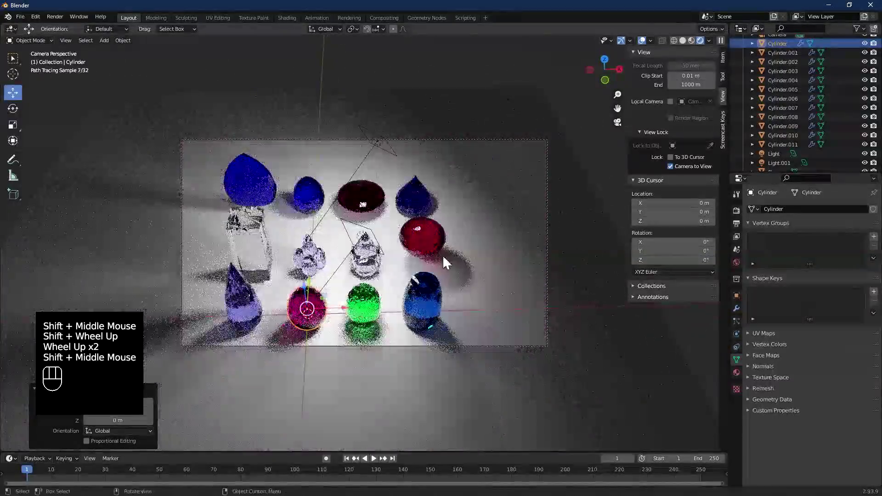
{"action": "left_click_drag", "start_coordinate": [414, 249], "coordinate": [411, 234]}
{"action": "left_click_drag", "start_coordinate": [336, 230], "coordinate": [346, 234]}
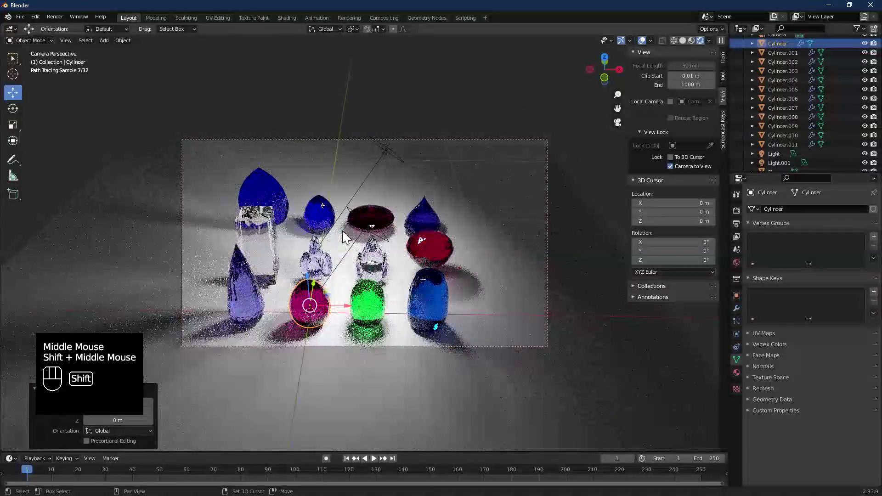
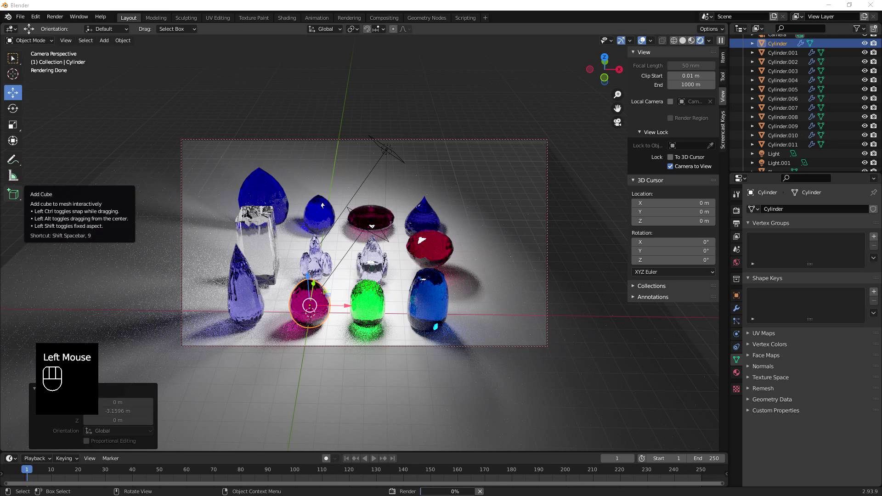
{"action": "left_click", "coordinate": [267, 57]}
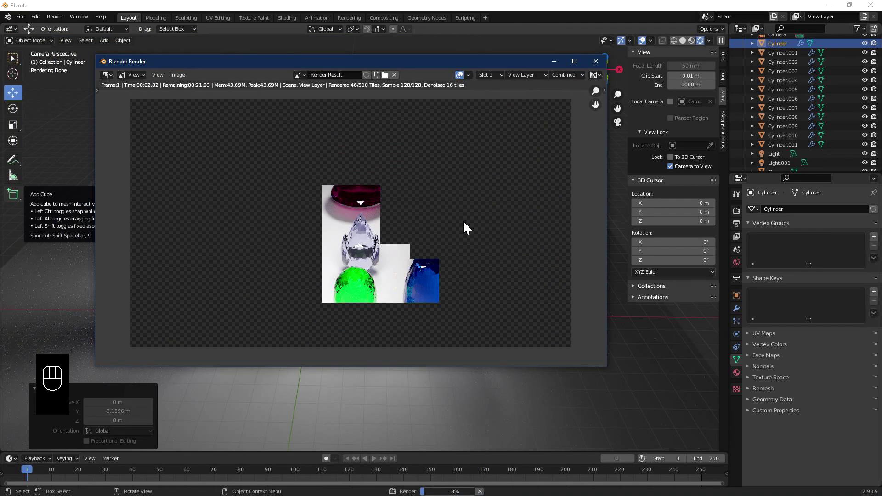